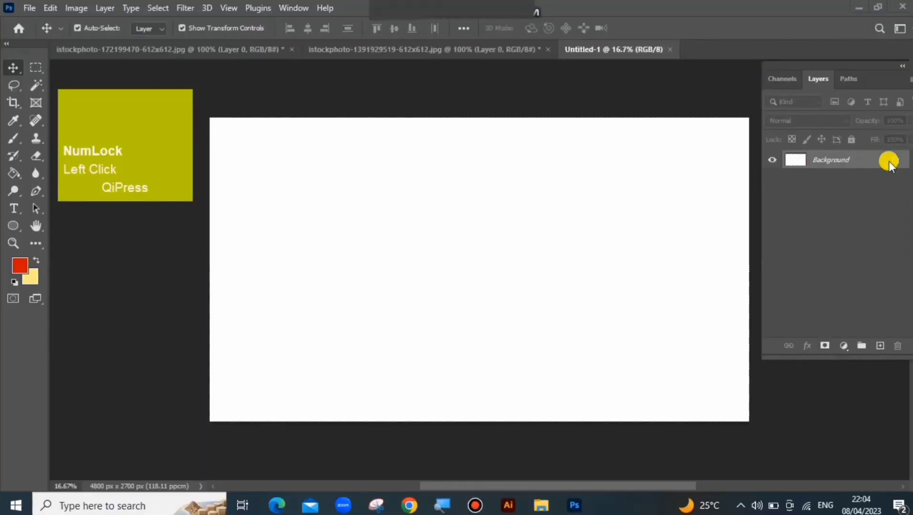
- Unlock the Background layer and fill the canvas with pale yellow
{"action": "left_click", "coordinate": [905, 164]}
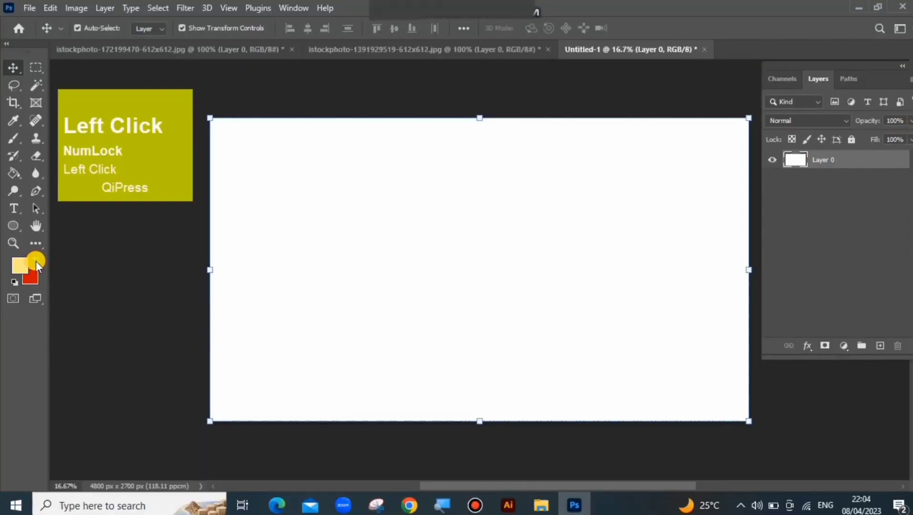
{"action": "left_click", "coordinate": [16, 168]}
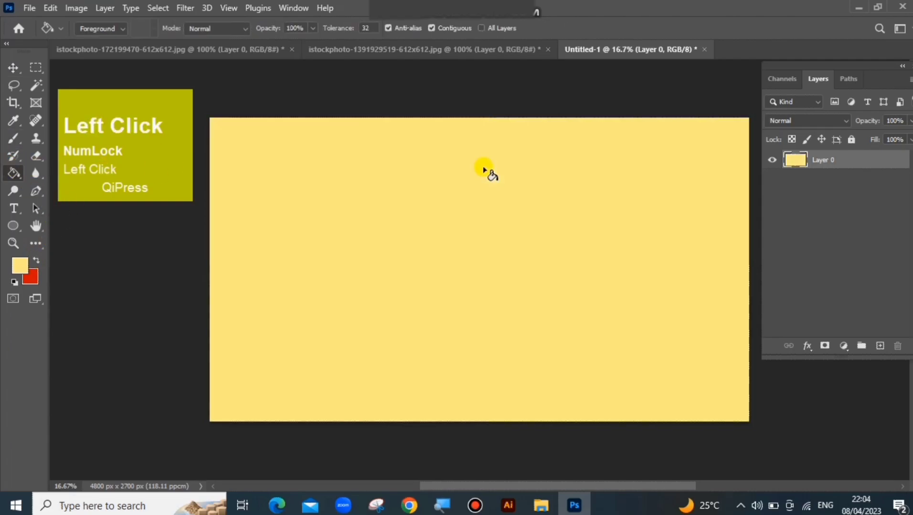
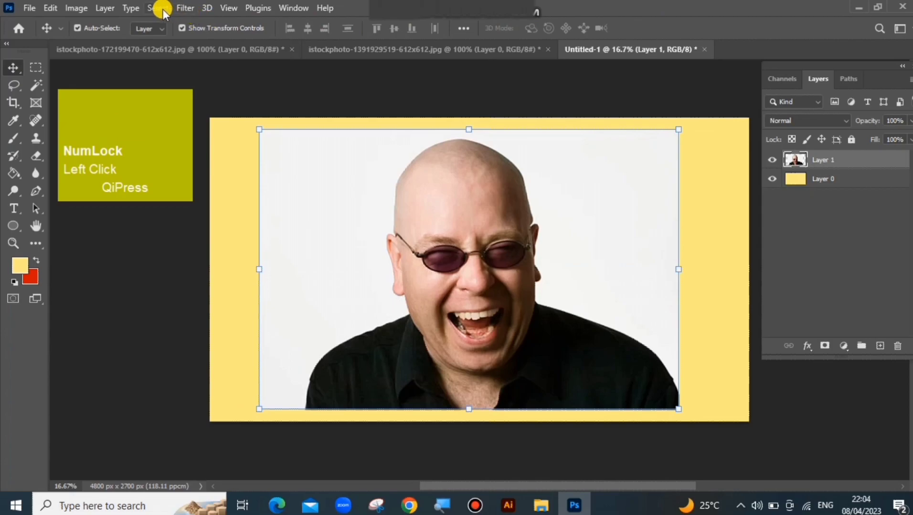
- Cut the man out from his white backdrop via Select Subject and move him lower in the frame
{"action": "left_click", "coordinate": [165, 11]}
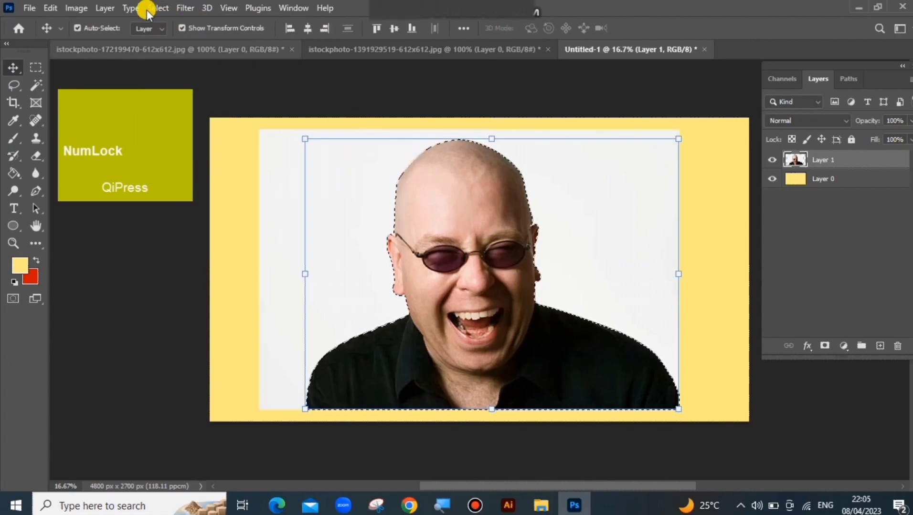
{"action": "left_click_drag", "start_coordinate": [164, 9], "coordinate": [164, 158]}
{"action": "key", "text": "BackSpace"}
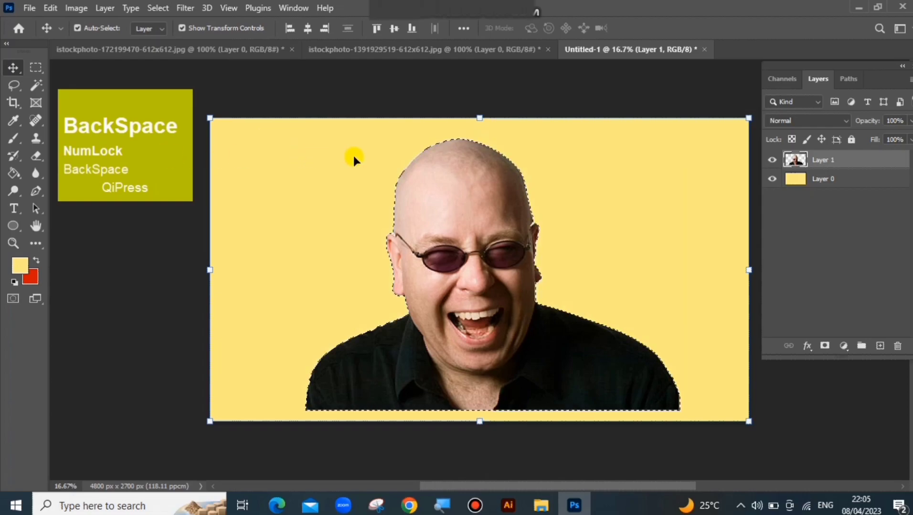
{"action": "key", "text": "ctrl+d"}
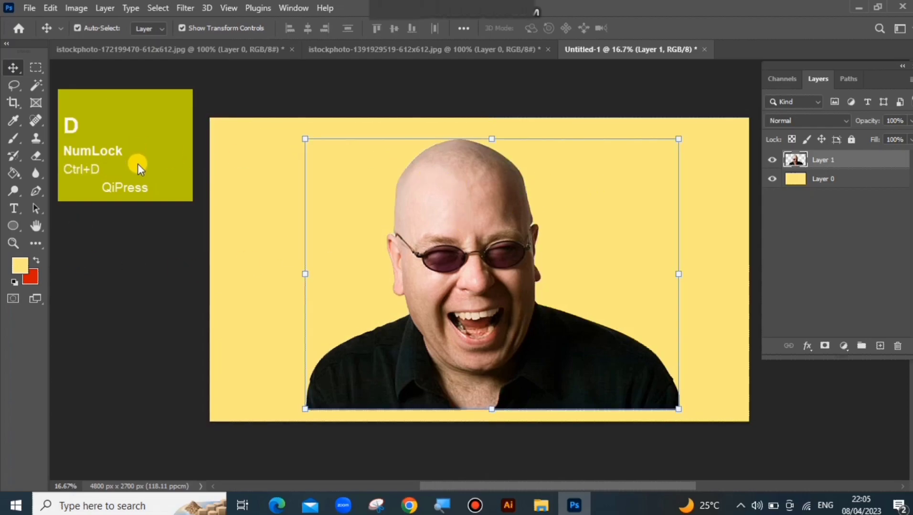
{"action": "left_click_drag", "start_coordinate": [519, 263], "coordinate": [672, 33]}
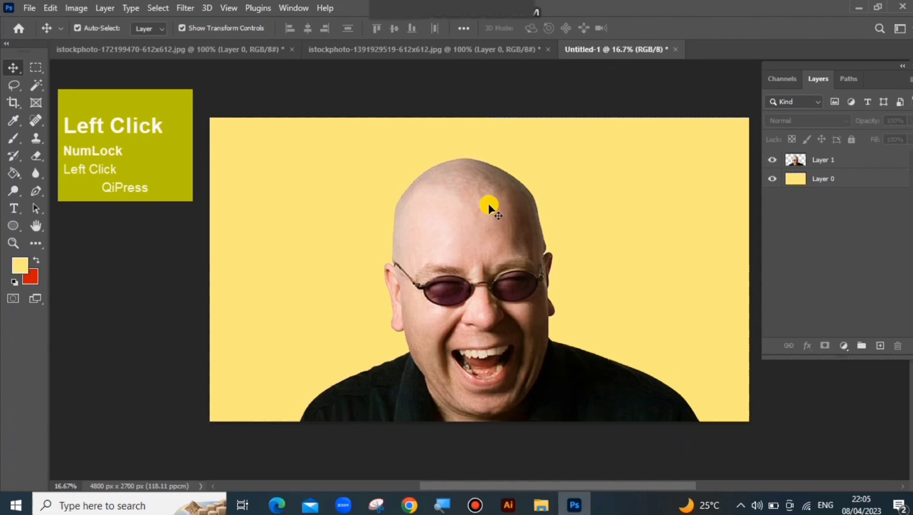
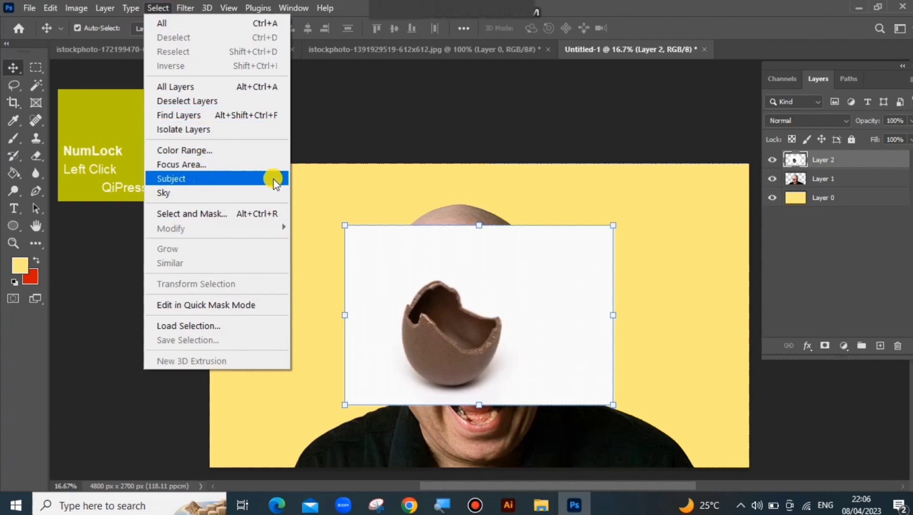
- Isolate the egg shell from its white backdrop with Select Subject and start Free Transform on it
{"action": "left_click", "coordinate": [277, 181]}
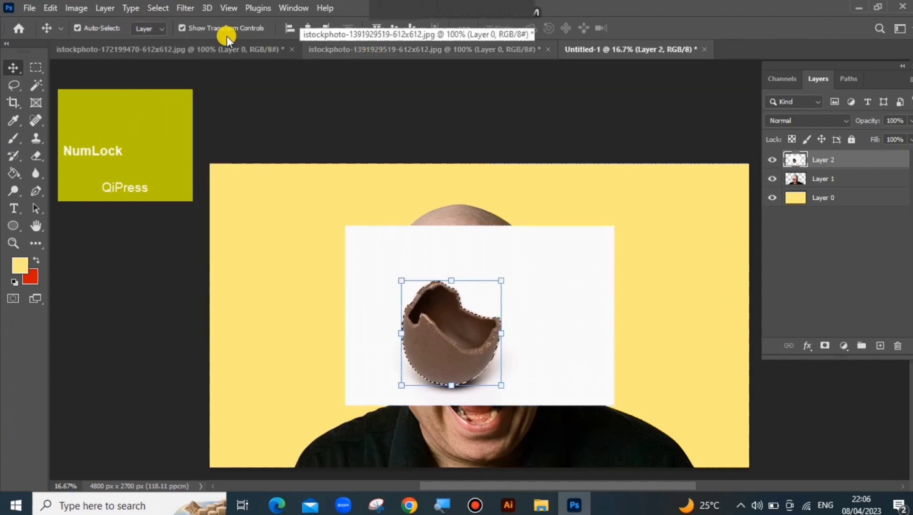
{"action": "double_click", "coordinate": [165, 13]}
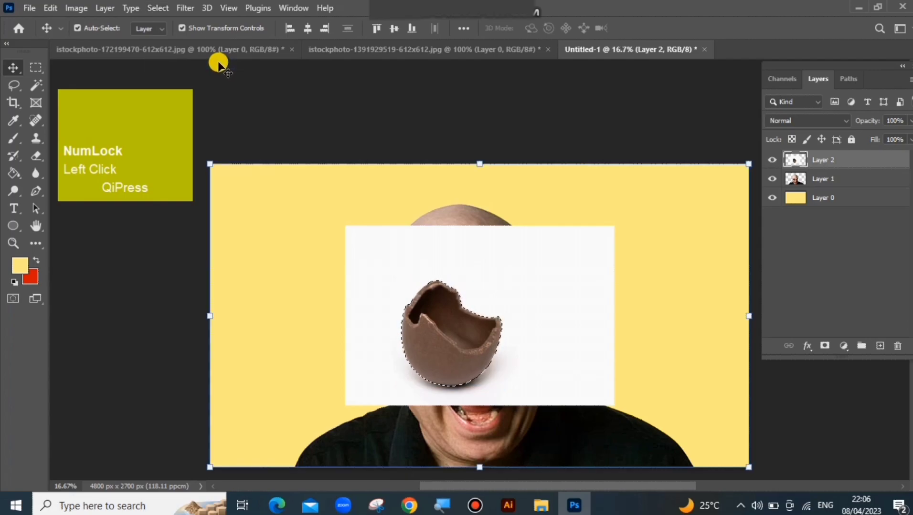
{"action": "key", "text": "BackSpace"}
{"action": "left_click", "coordinate": [119, 141]}
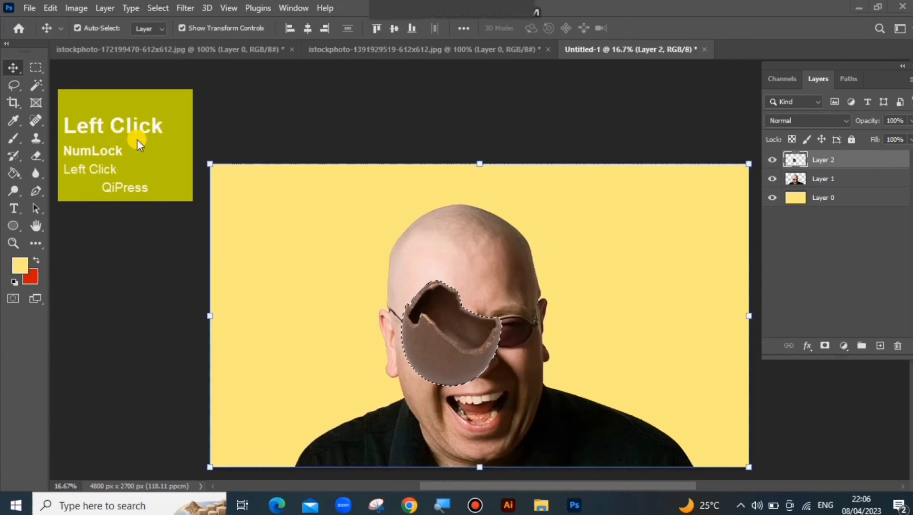
{"action": "key", "text": "ctrl+d"}
{"action": "left_click", "coordinate": [509, 288]}
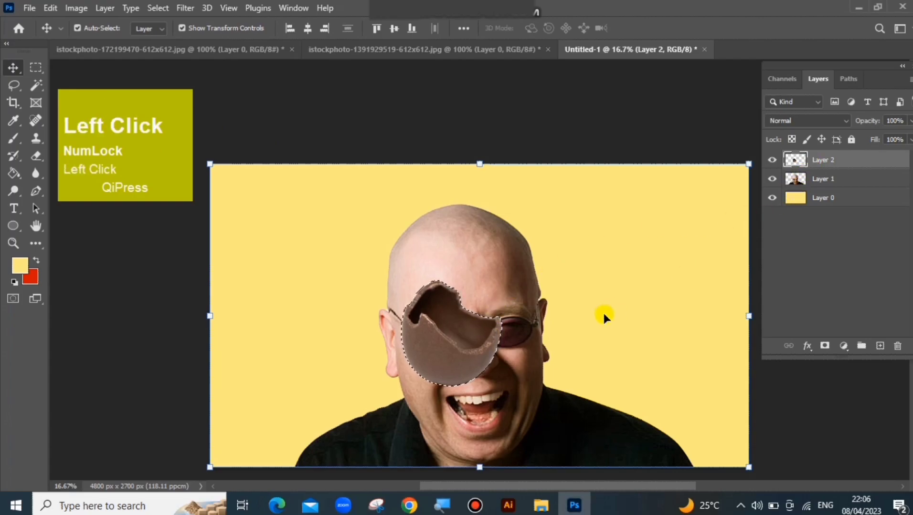
{"action": "key", "text": "d"}
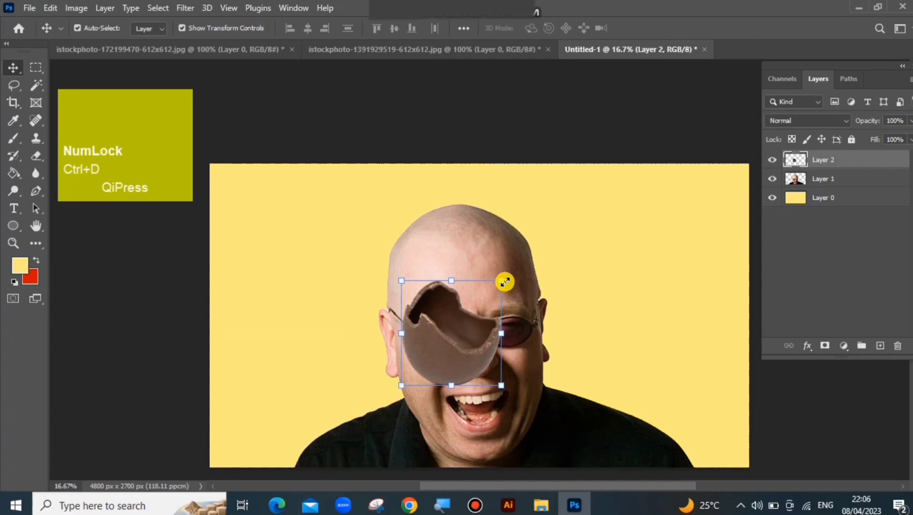
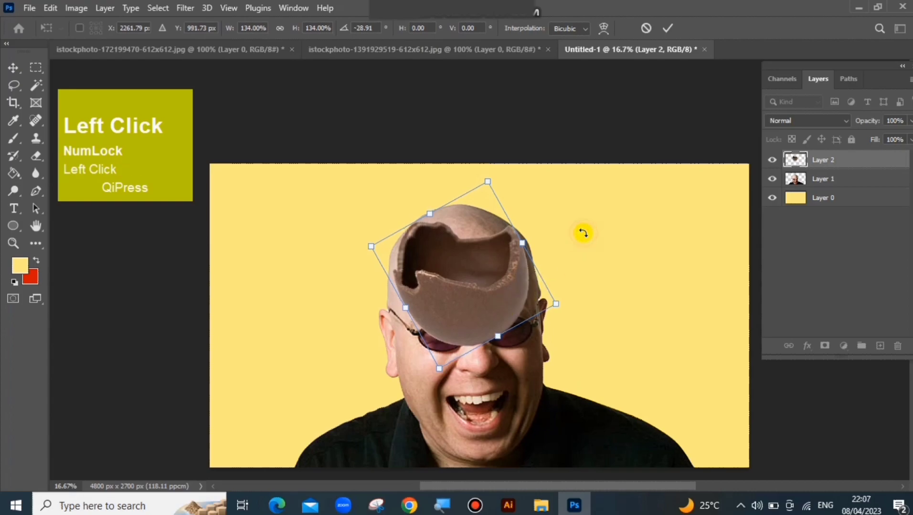
- Commit the enlarged, tilted egg shell and lower Layer 2's opacity to about 52%
{"action": "key", "text": "Right"}
{"action": "key", "text": "Right"}
{"action": "left_click", "coordinate": [619, 199]}
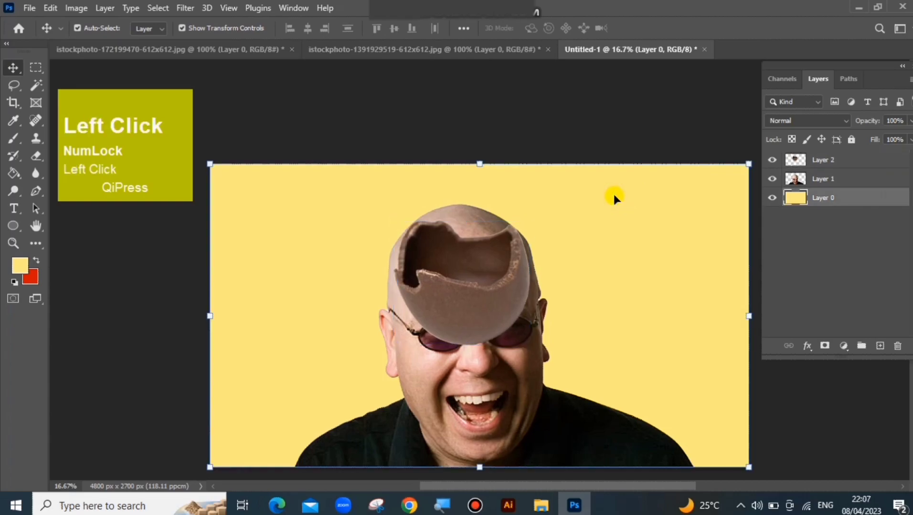
{"action": "left_click", "coordinate": [867, 168]}
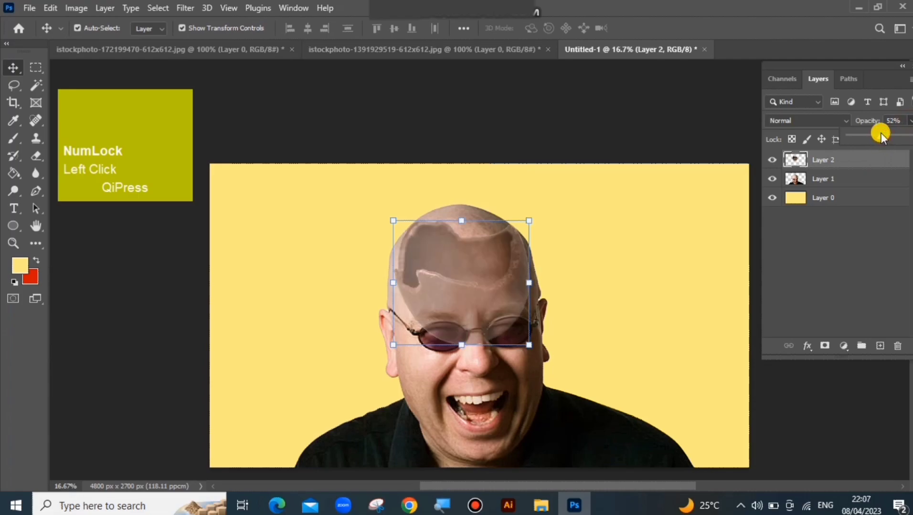
{"action": "left_click", "coordinate": [823, 354]}
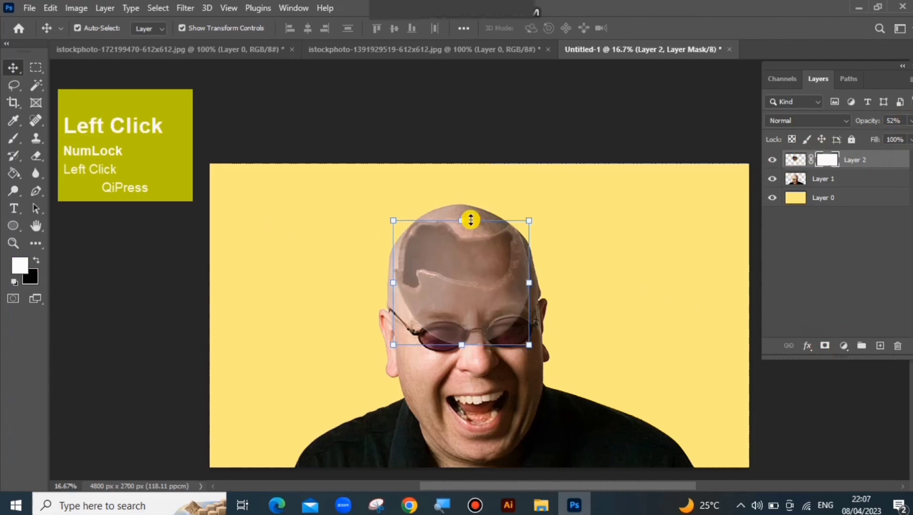
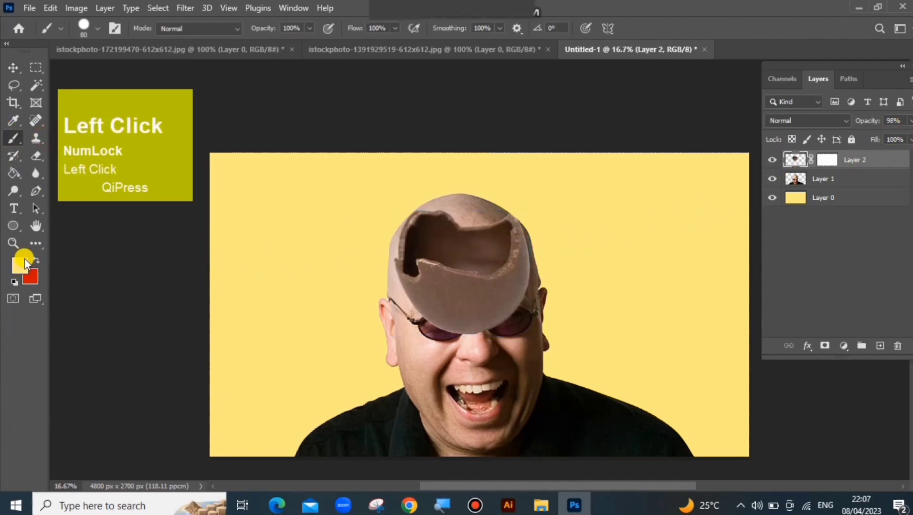
- Add a layer mask to the egg shell layer and size the brush for painting over the head
{"action": "left_click", "coordinate": [15, 265]}
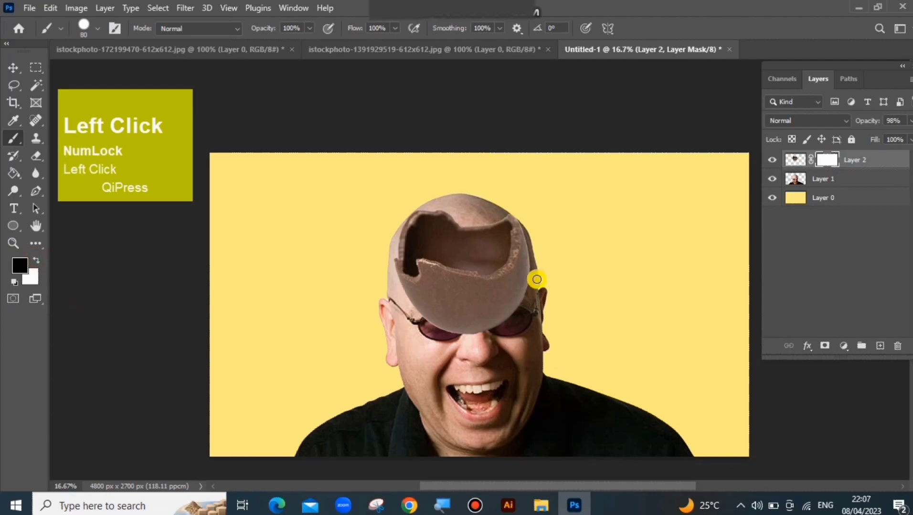
{"action": "key", "text": "]"}
{"action": "key", "text": "]"}
{"action": "key", "text": "]"}
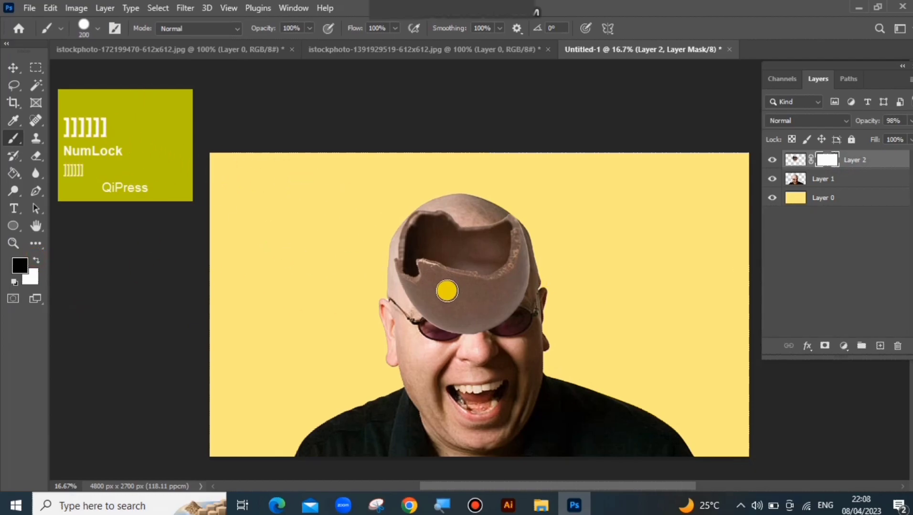
{"action": "key", "text": "ctrl+="}
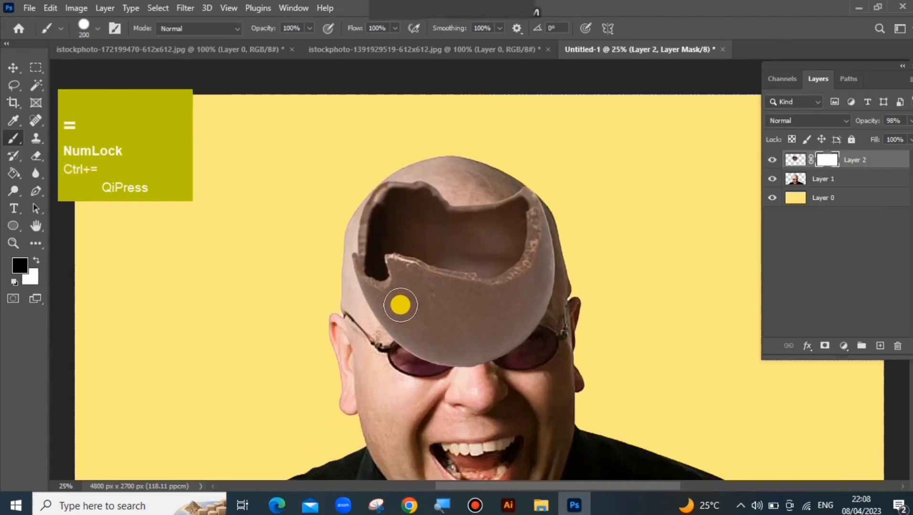
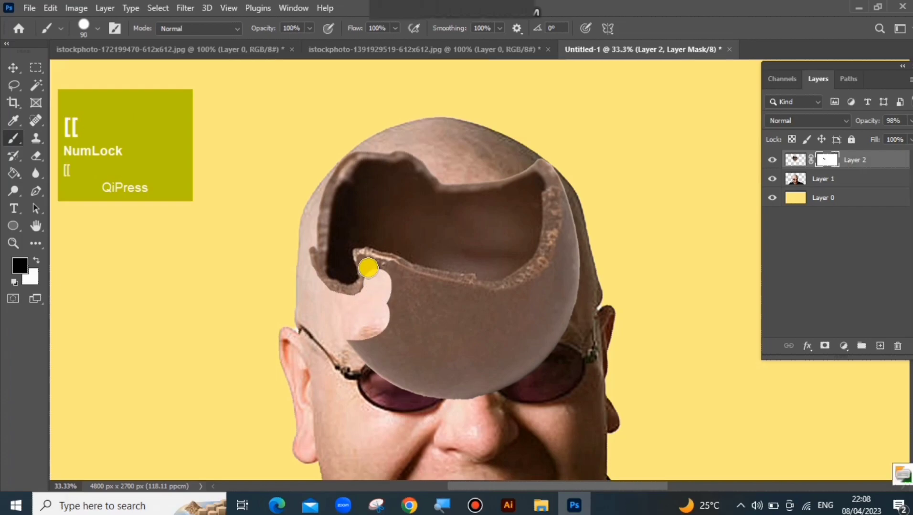
{"action": "key", "text": "["}
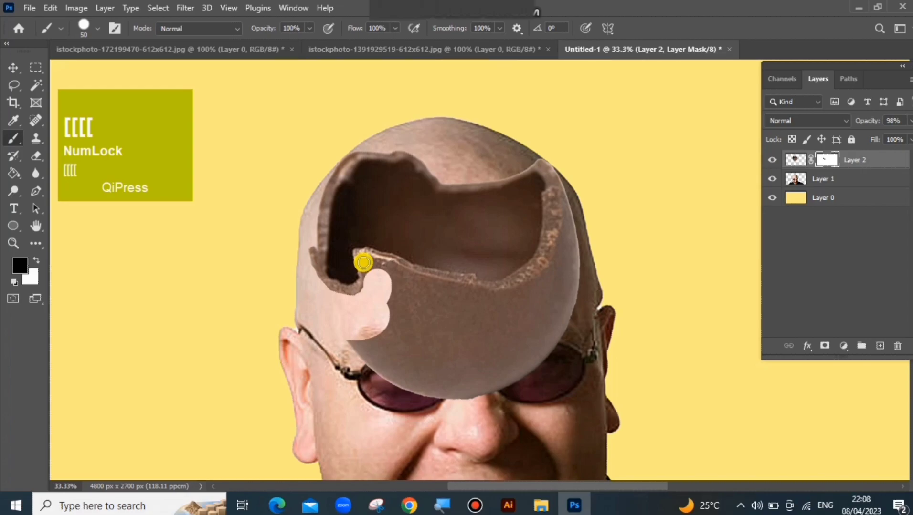
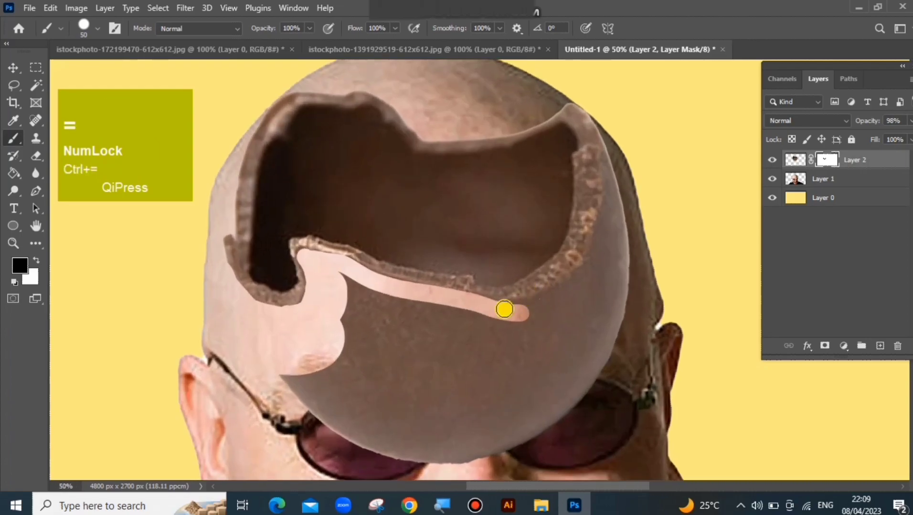
- Paint black on the mask to hide the shell's outer surface just below the broken rim
{"action": "left_click", "coordinate": [284, 419]}
{"action": "left_click_drag", "start_coordinate": [284, 418], "coordinate": [284, 418]}
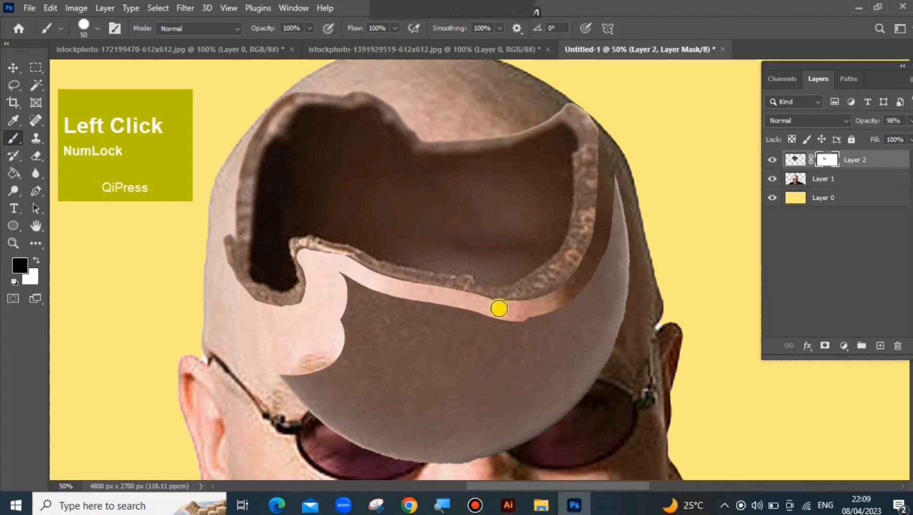
{"action": "left_click_drag", "start_coordinate": [284, 418], "coordinate": [284, 418]}
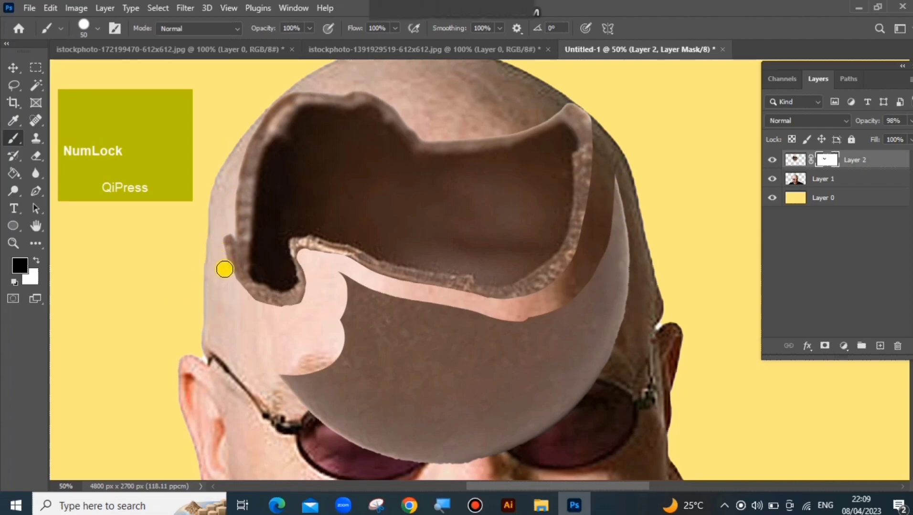
{"action": "left_click_drag", "start_coordinate": [285, 418], "coordinate": [284, 418]}
{"action": "left_click_drag", "start_coordinate": [285, 418], "coordinate": [284, 418]}
{"action": "left_click_drag", "start_coordinate": [285, 418], "coordinate": [284, 418]}
- Mask away the remaining lower shell surface with a larger brush, leaving only the cracked rim on the scalp
{"action": "key", "text": "]"}
{"action": "key", "text": "]"}
{"action": "key", "text": "]"}
{"action": "double_click", "coordinate": [285, 418]}
{"action": "key", "text": "]"}
{"action": "key", "text": "]"}
{"action": "key", "text": "["}
{"action": "left_click", "coordinate": [285, 418]}
{"action": "left_click_drag", "start_coordinate": [284, 418], "coordinate": [835, 185]}
{"action": "scroll", "scroll_direction": "up", "scroll_amount": 3}
{"action": "left_click", "coordinate": [284, 418]}
- Add a layer mask to the man's photo layer for hiding the scalp above the shell rim
{"action": "key", "text": "ctrl+="}
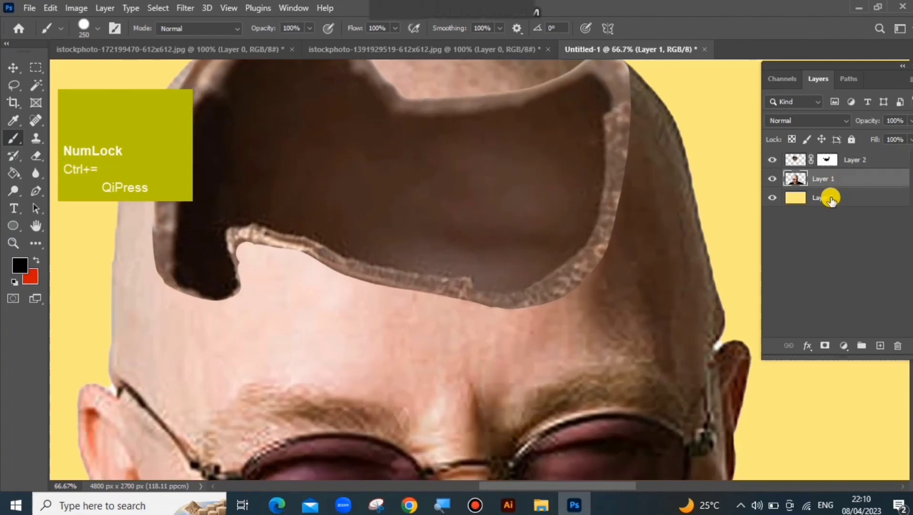
{"action": "key", "text": "ctrl+0"}
{"action": "left_click", "coordinate": [857, 206]}
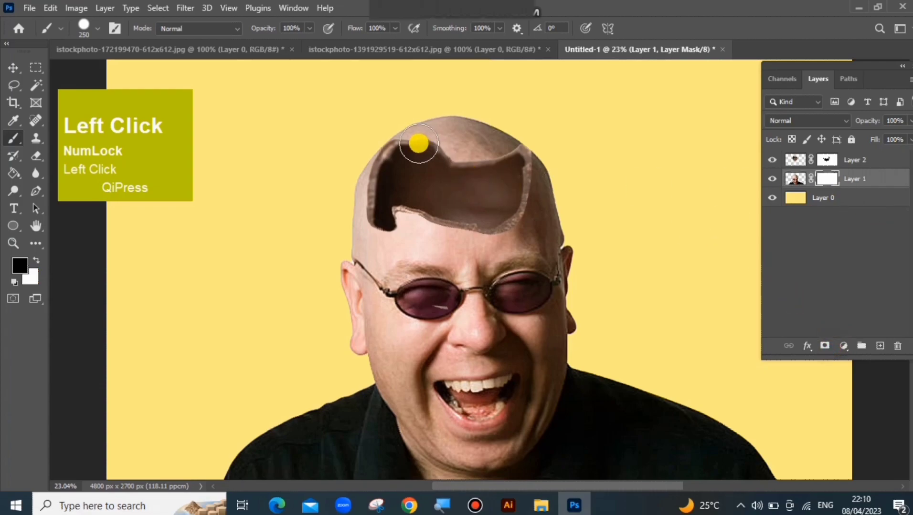
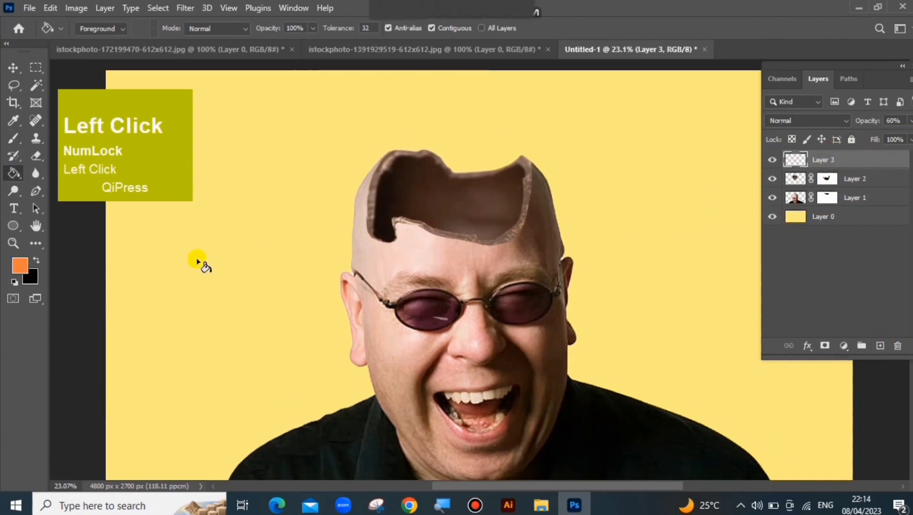
- Fill a new layer orange, clip it to the shell, and lower its opacity to roughly a third
{"action": "left_click_drag", "start_coordinate": [18, 266], "coordinate": [841, 252]}
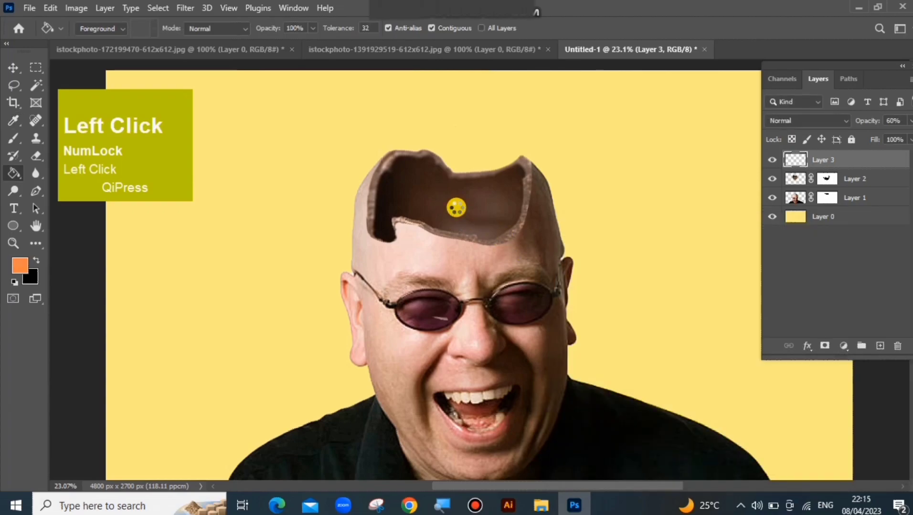
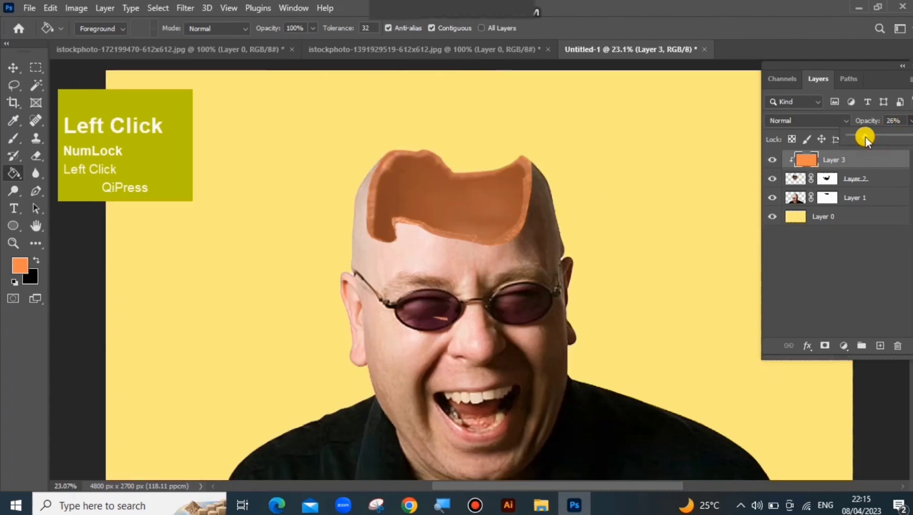
{"action": "left_click_drag", "start_coordinate": [869, 138], "coordinate": [874, 140]}
{"action": "scroll", "scroll_direction": "down", "scroll_amount": 3}
{"action": "scroll", "scroll_direction": "up", "scroll_amount": 3}
{"action": "scroll", "scroll_direction": "down", "scroll_amount": 3}
{"action": "key", "text": "ctrl+-"}
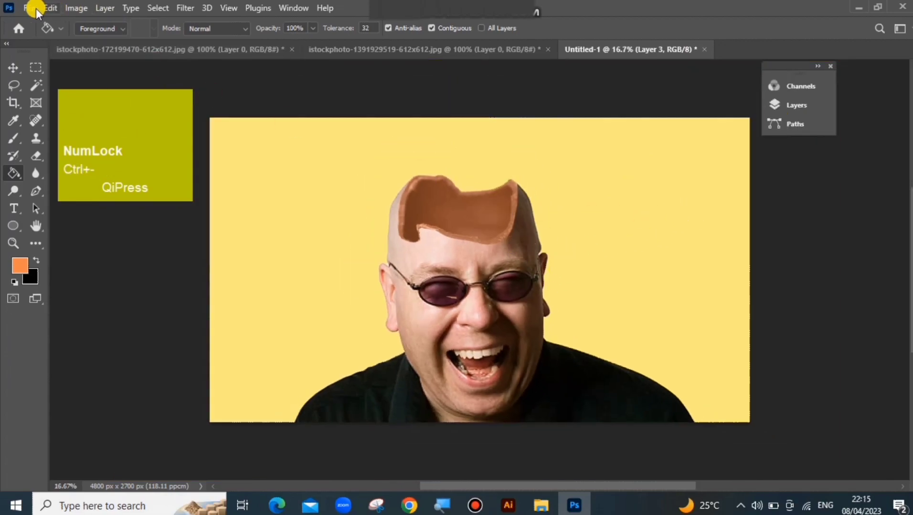